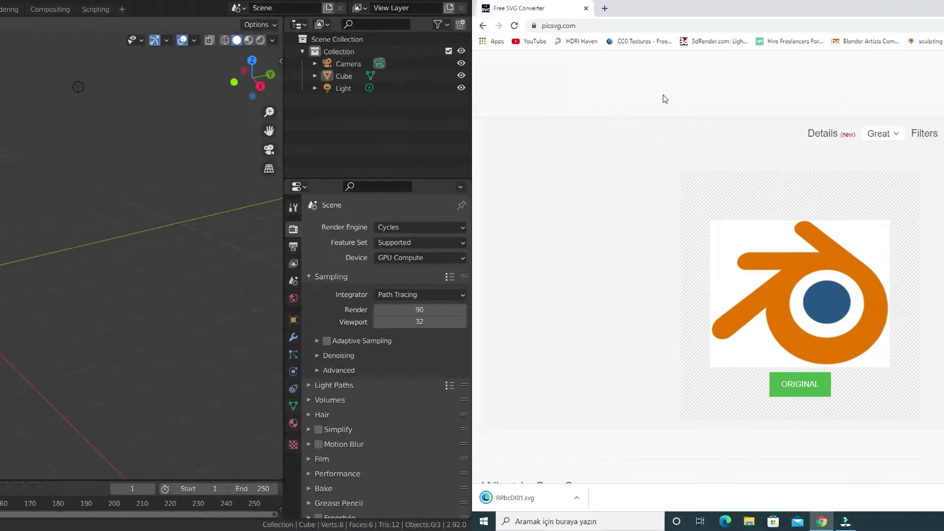
Select and delete everything in the scene, then go to File > Import for the SVG format.
{"action": "key", "text": "a"}
{"action": "key", "text": "Delete"}
{"action": "left_click", "coordinate": [35, 14]}
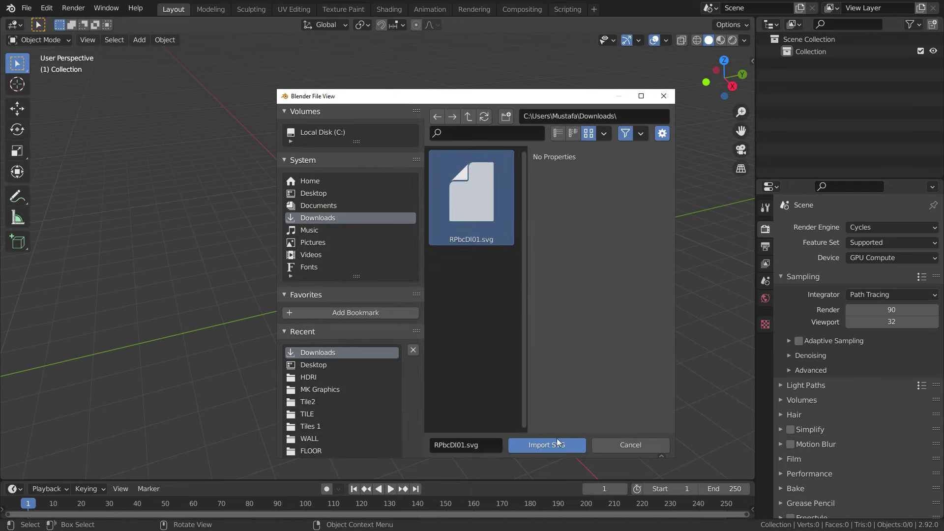
Import RPbcDI01.svg and orbit/zoom to frame the two imported logo curves.
{"action": "left_click", "coordinate": [560, 448]}
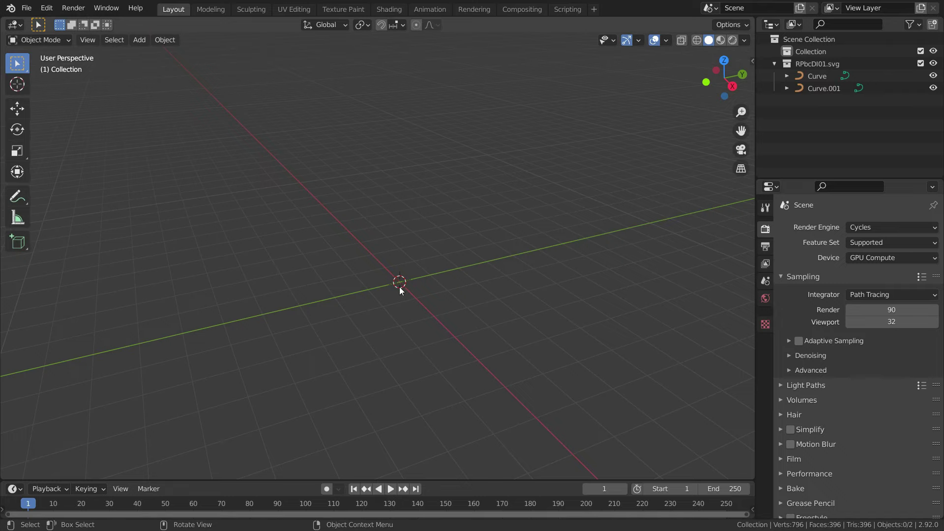
{"action": "scroll", "scroll_direction": "up", "scroll_amount": 3}
{"action": "scroll", "scroll_direction": "down", "scroll_amount": 3}
{"action": "scroll", "scroll_direction": "down", "scroll_amount": 3}
{"action": "scroll", "scroll_direction": "up", "scroll_amount": 3}
{"action": "middle_click", "coordinate": [422, 335]}
{"action": "scroll", "scroll_direction": "down", "scroll_amount": 3}
{"action": "middle_click", "coordinate": [467, 318]}
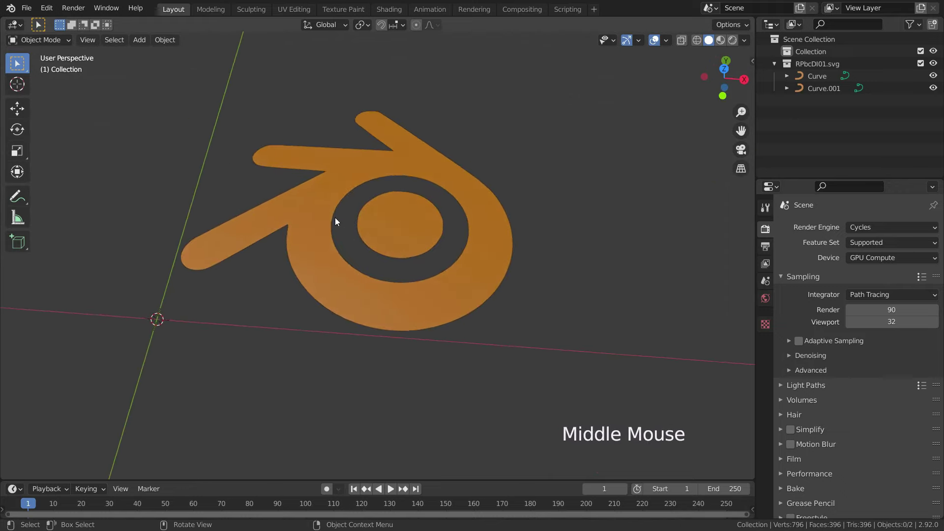
Select Curve and Curve.001 and scale both up from the top view.
{"action": "left_click", "coordinate": [328, 200]}
{"action": "left_click", "coordinate": [400, 224]}
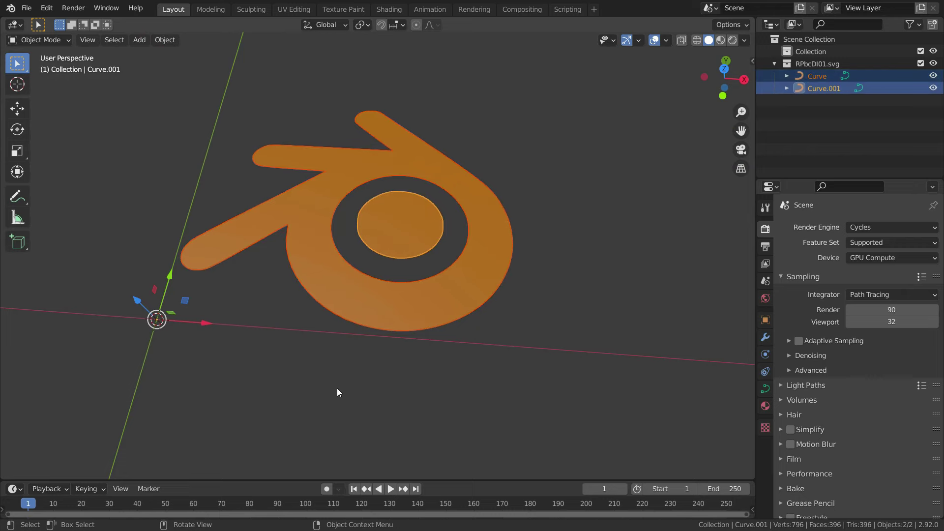
{"action": "key", "text": "KP_7"}
{"action": "scroll", "scroll_direction": "down", "scroll_amount": 3}
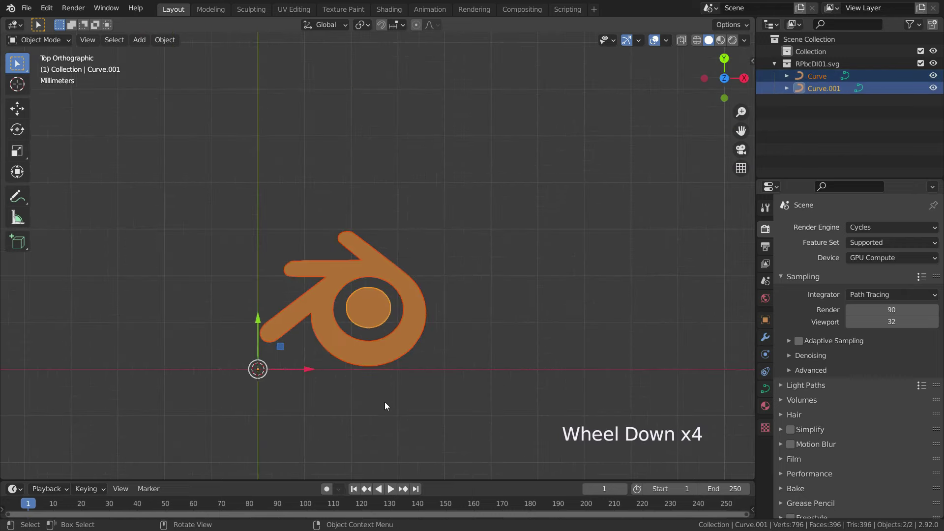
{"action": "key", "text": "s"}
{"action": "scroll", "scroll_direction": "down", "scroll_amount": 3}
{"action": "key", "text": "s"}
{"action": "scroll", "scroll_direction": "down", "scroll_amount": 3}
{"action": "scroll", "scroll_direction": "down", "scroll_amount": 3}
{"action": "key", "text": "s"}
Zoom out and orbit back to a perspective view of the enlarged logo.
{"action": "scroll", "scroll_direction": "down", "scroll_amount": 3}
{"action": "scroll", "scroll_direction": "down", "scroll_amount": 3}
{"action": "scroll", "scroll_direction": "down", "scroll_amount": 3}
{"action": "scroll", "scroll_direction": "down", "scroll_amount": 3}
{"action": "scroll", "scroll_direction": "down", "scroll_amount": 3}
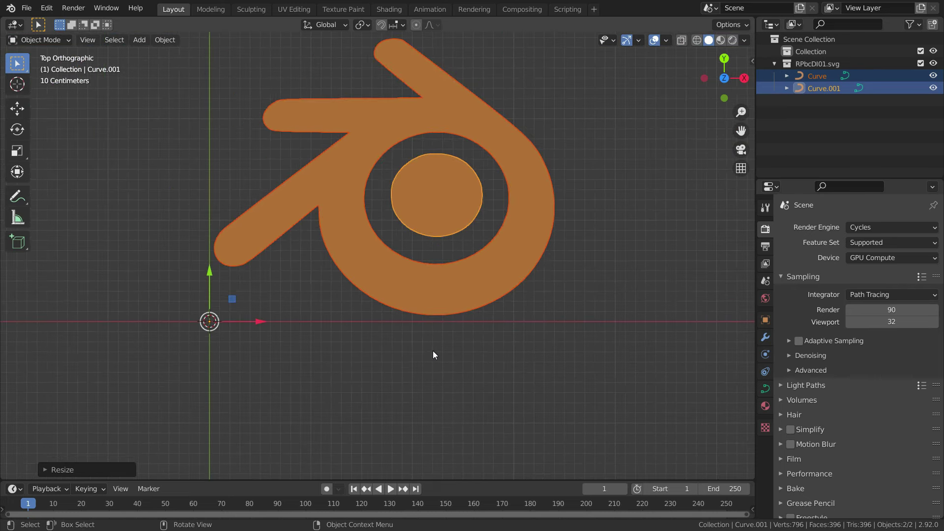
{"action": "middle_click", "coordinate": [433, 349]}
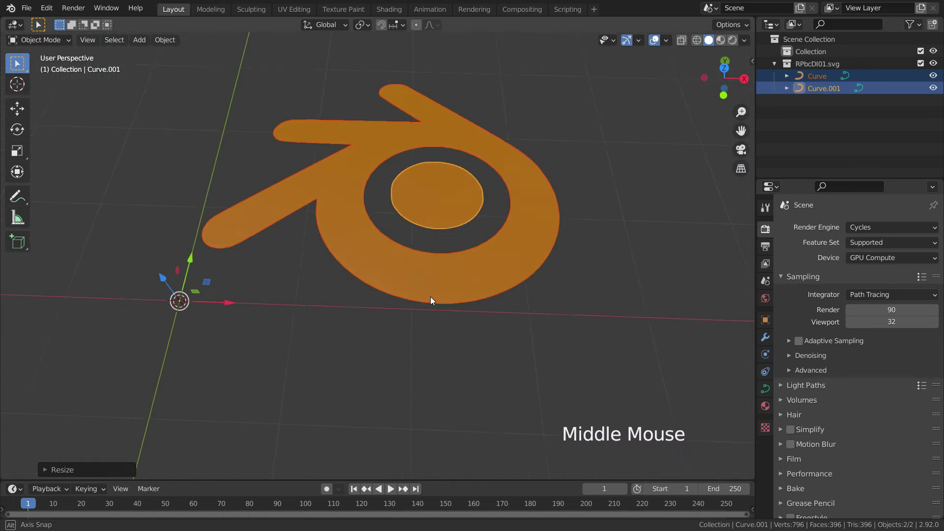
{"action": "scroll", "scroll_direction": "up", "scroll_amount": 3}
{"action": "scroll", "scroll_direction": "down", "scroll_amount": 3}
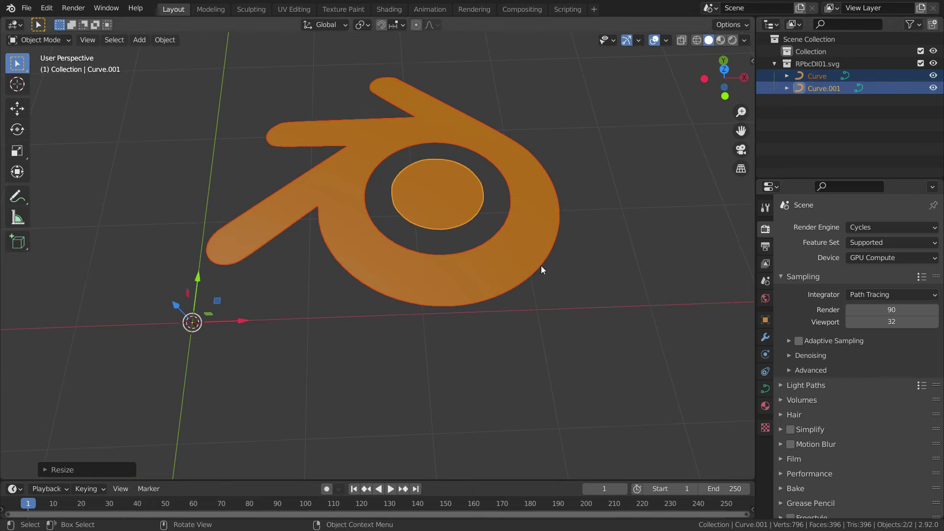
Try editing the curves' control points in Edit Mode, undo the changes and return to Object Mode.
{"action": "key", "text": "Tab"}
{"action": "scroll", "scroll_direction": "up", "scroll_amount": 3}
{"action": "scroll", "scroll_direction": "up", "scroll_amount": 3}
{"action": "left_click", "coordinate": [349, 291]}
{"action": "left_click", "coordinate": [386, 321]}
{"action": "scroll", "scroll_direction": "down", "scroll_amount": 3}
{"action": "scroll", "scroll_direction": "down", "scroll_amount": 3}
{"action": "left_click", "coordinate": [389, 175]}
{"action": "left_click", "coordinate": [397, 186]}
{"action": "key", "text": "ctrl+z"}
{"action": "key", "text": "ctrl+z"}
{"action": "key", "text": "ctrl+z"}
{"action": "scroll", "scroll_direction": "up", "scroll_amount": 3}
{"action": "key", "text": "Tab"}
Convert both selected logo curves to mesh objects via Object > Convert To > Mesh.
{"action": "left_click", "coordinate": [168, 44]}
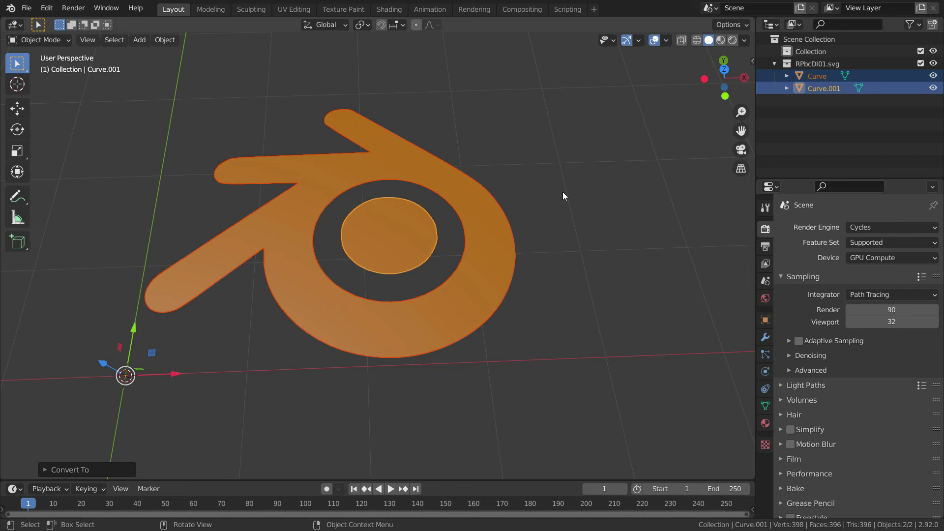
In Edit Mode with face select, select all faces and extrude them up about 0.3 m.
{"action": "key", "text": "Tab"}
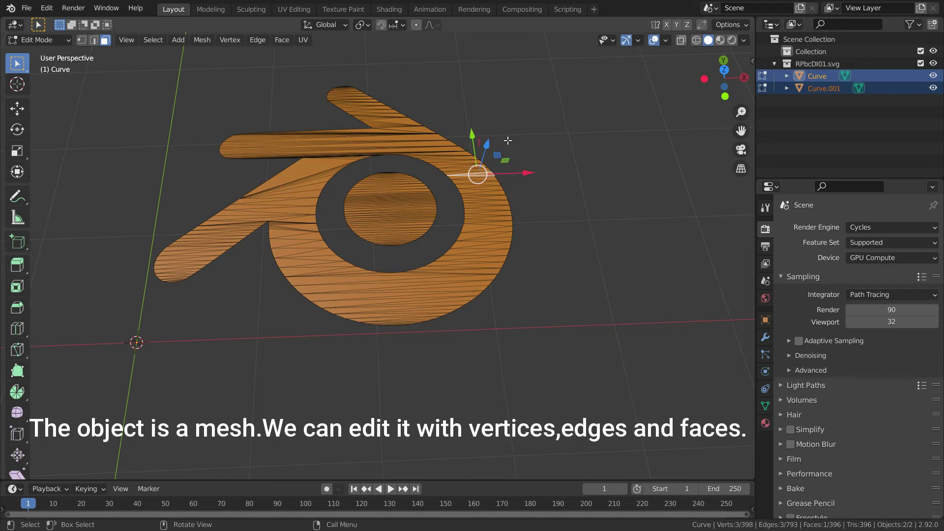
{"action": "key", "text": "a"}
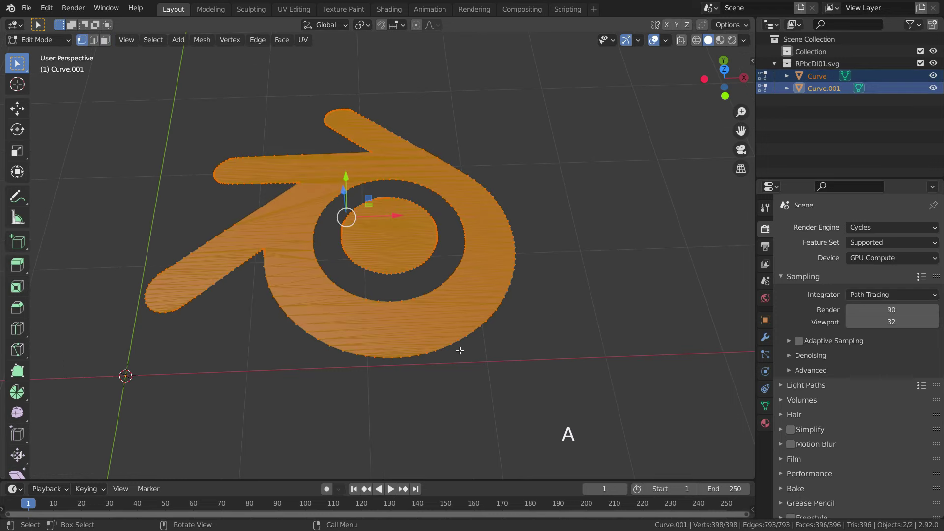
{"action": "middle_click", "coordinate": [455, 376]}
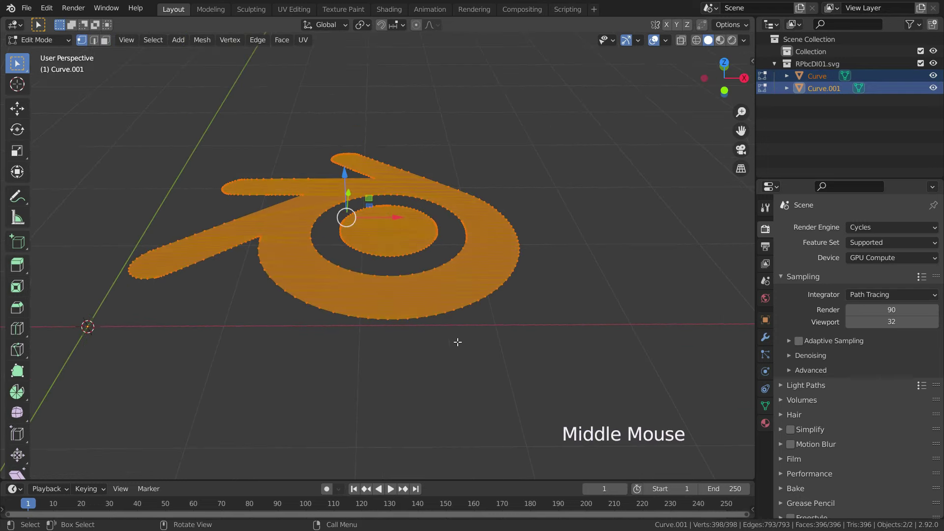
{"action": "key", "text": "e"}
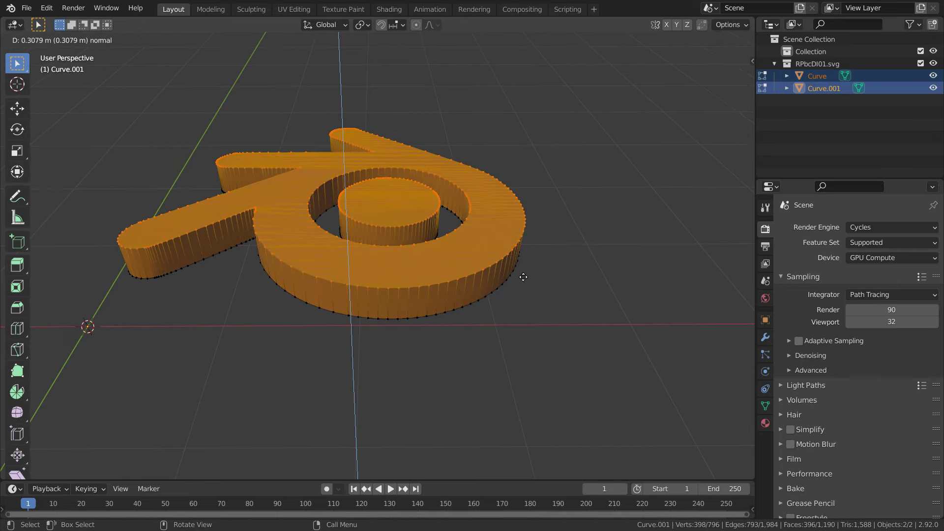
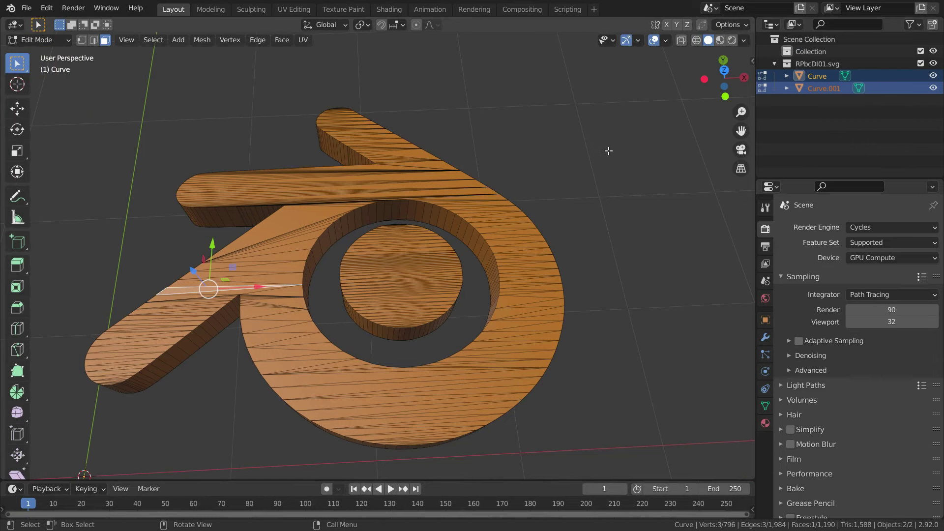
In Object Mode, add a Remesh modifier to the logo in Sharp mode with Octree Depth 7.
{"action": "key", "text": "Tab"}
{"action": "scroll", "scroll_direction": "down", "scroll_amount": 3}
{"action": "left_click", "coordinate": [557, 261]}
{"action": "left_click", "coordinate": [526, 276]}
{"action": "left_click", "coordinate": [767, 340]}
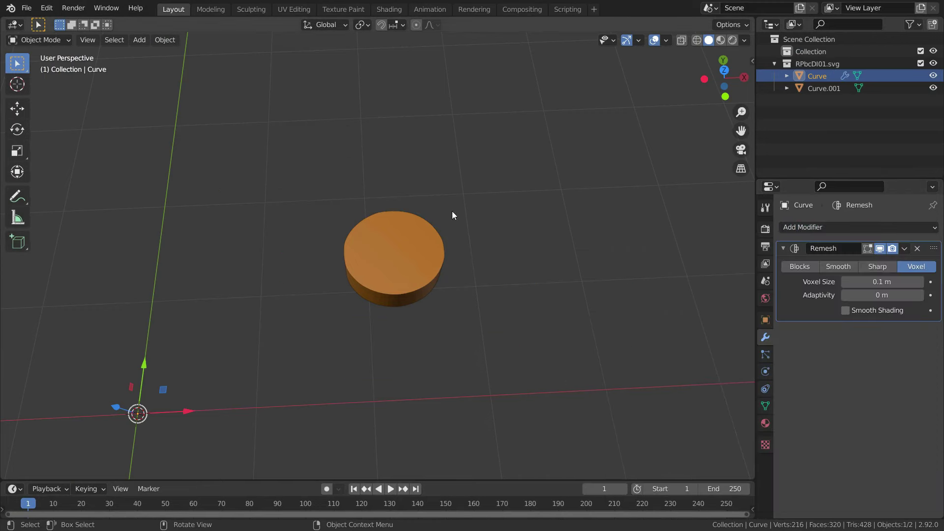
{"action": "left_click", "coordinate": [878, 268]}
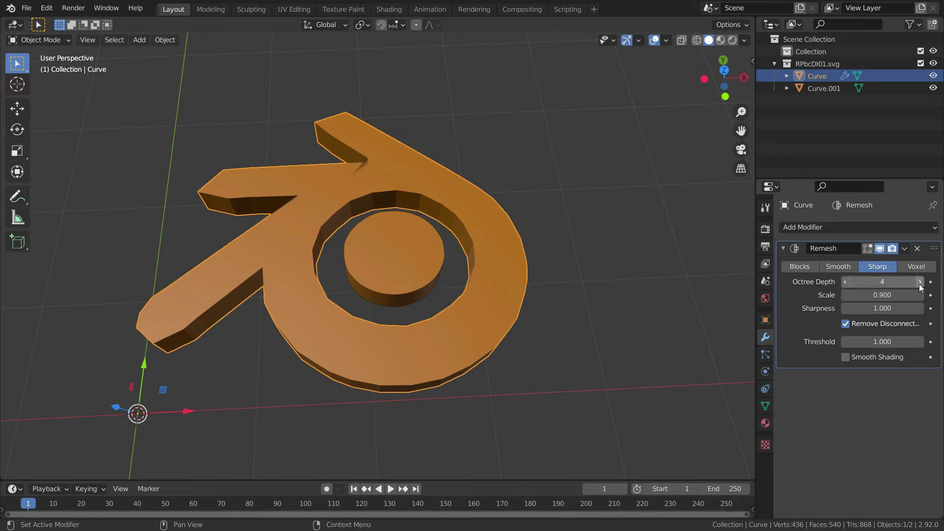
{"action": "double_click", "coordinate": [924, 285]}
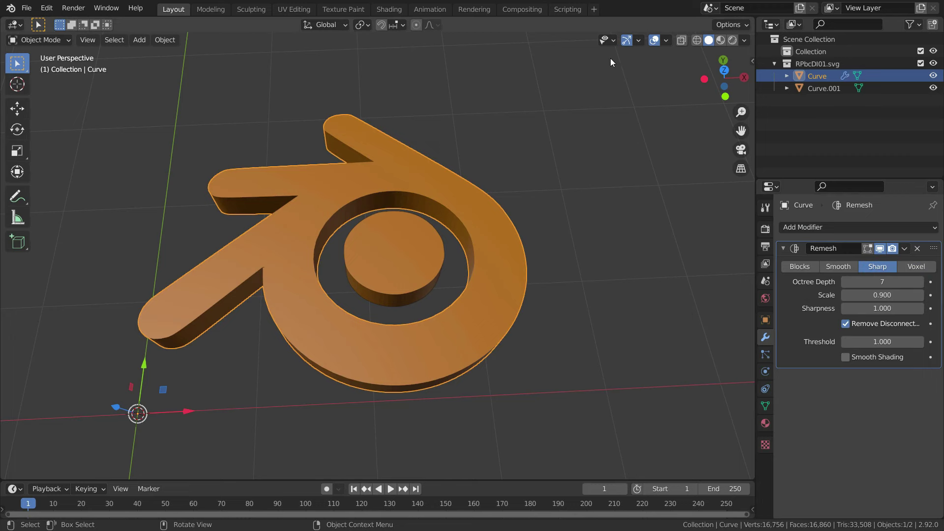
Enable the Wireframe viewport overlay and orbit around to inspect the remeshed faces and inner eye.
{"action": "left_click", "coordinate": [673, 44]}
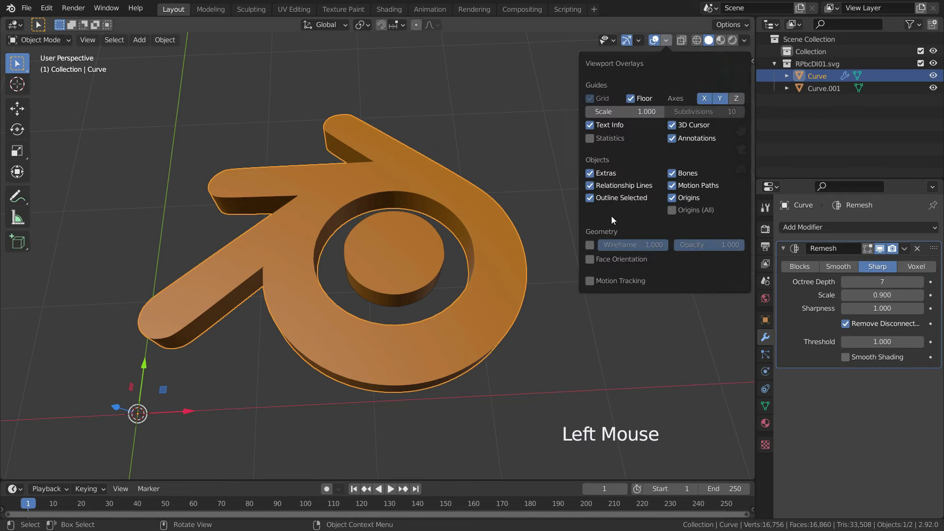
{"action": "scroll", "scroll_direction": "up", "scroll_amount": 3}
{"action": "left_click", "coordinate": [635, 289]}
{"action": "scroll", "scroll_direction": "up", "scroll_amount": 3}
{"action": "middle_click", "coordinate": [484, 319]}
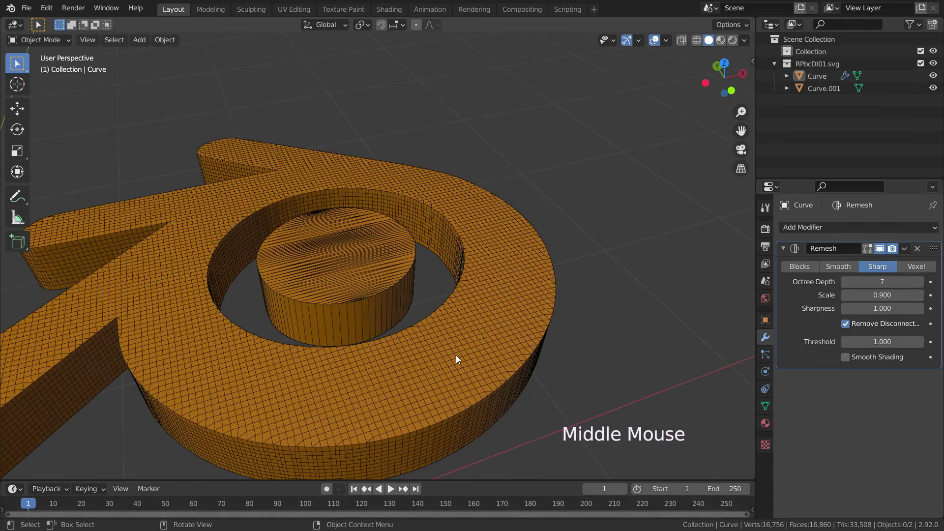
{"action": "middle_click", "coordinate": [478, 336]}
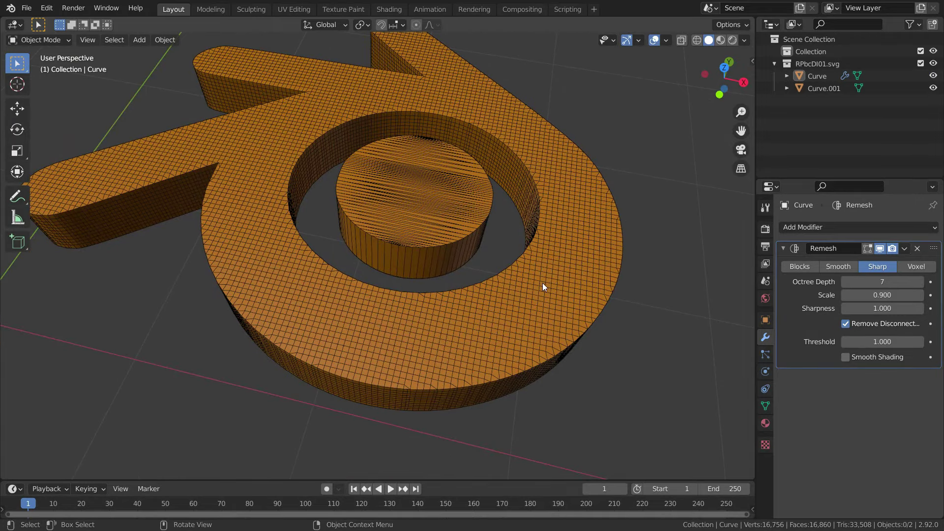
{"action": "middle_click", "coordinate": [566, 298]}
{"action": "scroll", "scroll_direction": "down", "scroll_amount": 3}
{"action": "scroll", "scroll_direction": "up", "scroll_amount": 3}
{"action": "middle_click", "coordinate": [514, 260]}
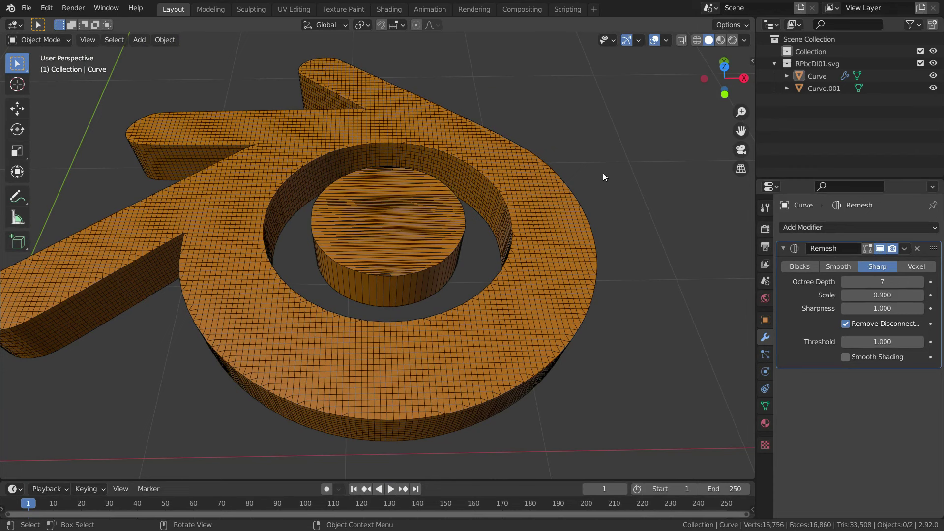
Link the logo's Remesh modifier onto the inner disc with Ctrl+L and raise its octree depth to 6.
{"action": "left_click", "coordinate": [418, 222]}
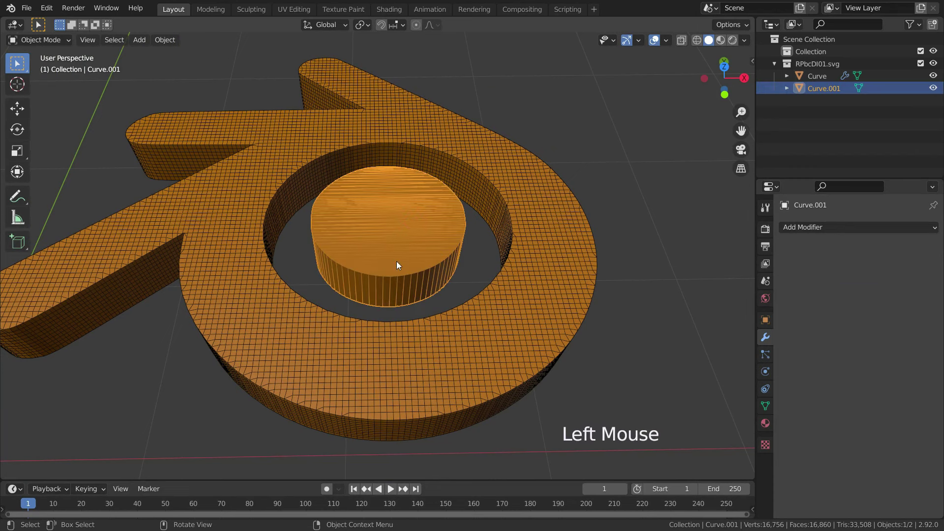
{"action": "left_click", "coordinate": [546, 222]}
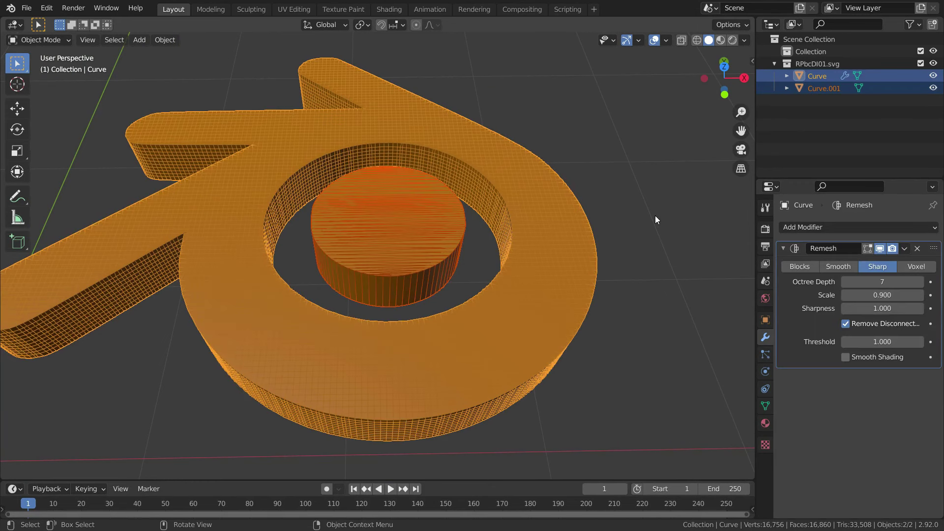
{"action": "key", "text": "ctrl+l"}
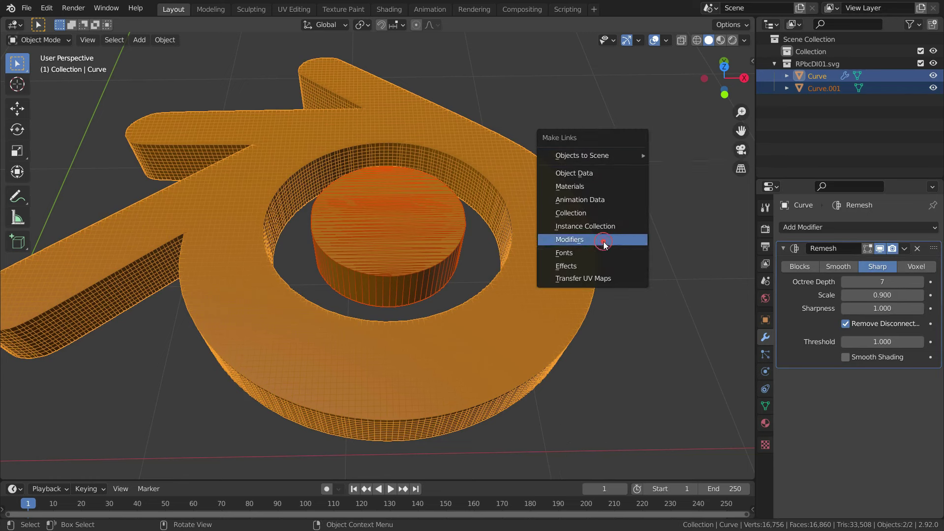
{"action": "left_click", "coordinate": [655, 135]}
{"action": "left_click", "coordinate": [457, 250]}
{"action": "scroll", "scroll_direction": "up", "scroll_amount": 3}
{"action": "scroll", "scroll_direction": "down", "scroll_amount": 3}
{"action": "left_click", "coordinate": [851, 287]}
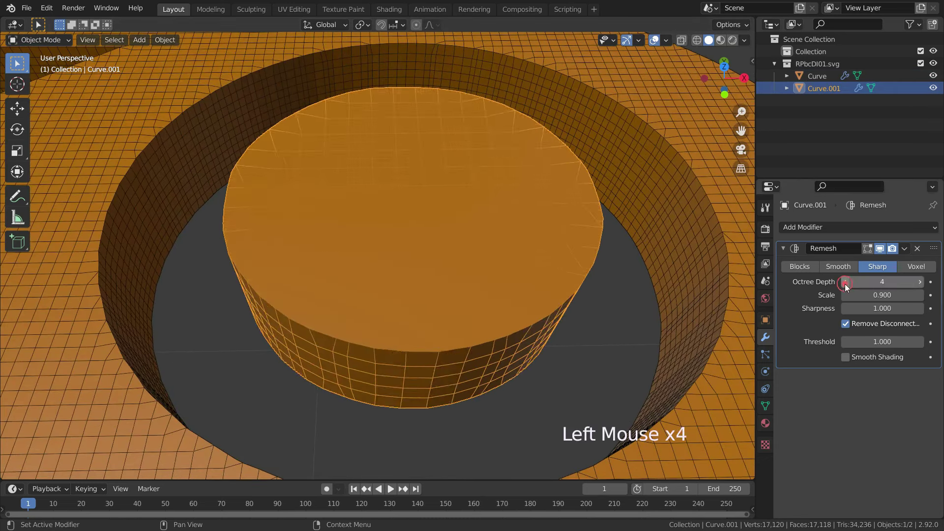
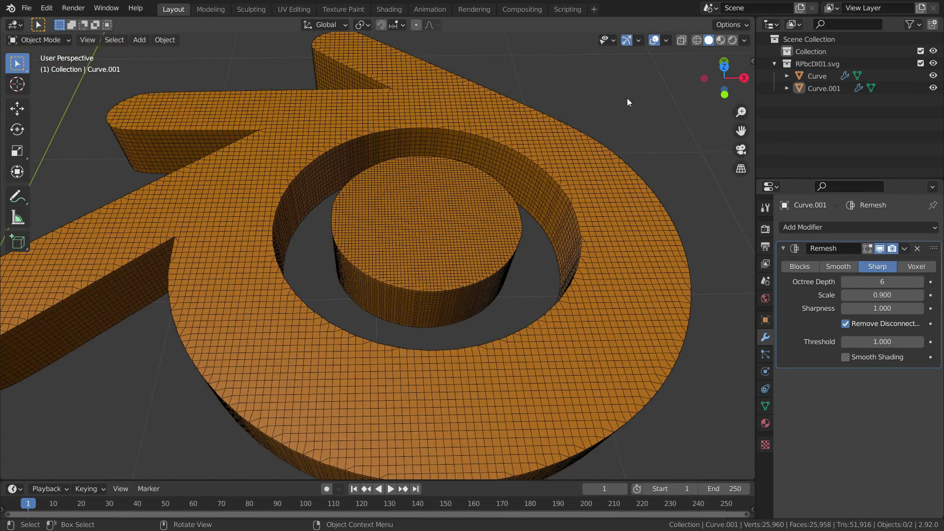
Select the outer logo shape and adjust its Remesh settings to Sharp at octree depth 7.
{"action": "left_click", "coordinate": [669, 38]}
{"action": "left_click", "coordinate": [580, 194]}
{"action": "scroll", "scroll_direction": "down", "scroll_amount": 3}
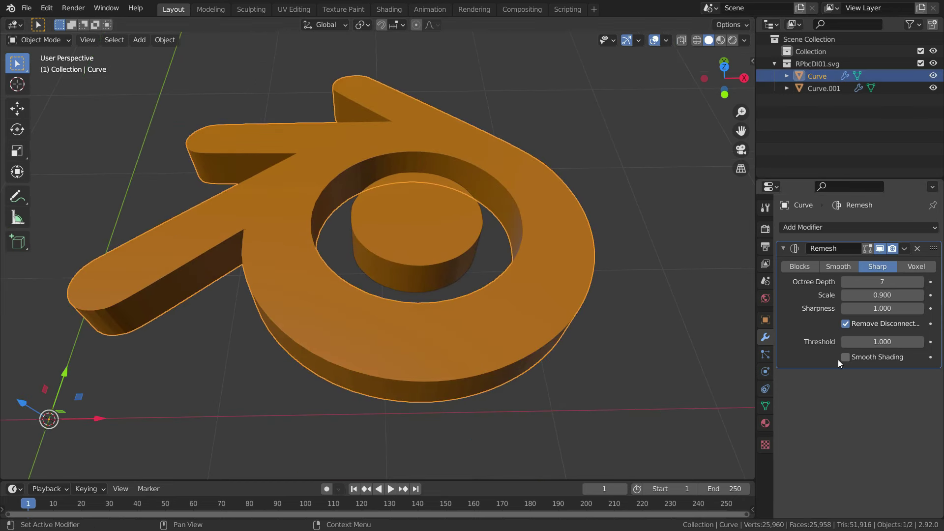
{"action": "left_click", "coordinate": [848, 361]}
{"action": "scroll", "scroll_direction": "up", "scroll_amount": 3}
{"action": "left_click", "coordinate": [772, 411]}
{"action": "scroll", "scroll_direction": "down", "scroll_amount": 3}
{"action": "scroll", "scroll_direction": "down", "scroll_amount": 3}
{"action": "left_click", "coordinate": [829, 458]}
{"action": "left_click", "coordinate": [849, 458]}
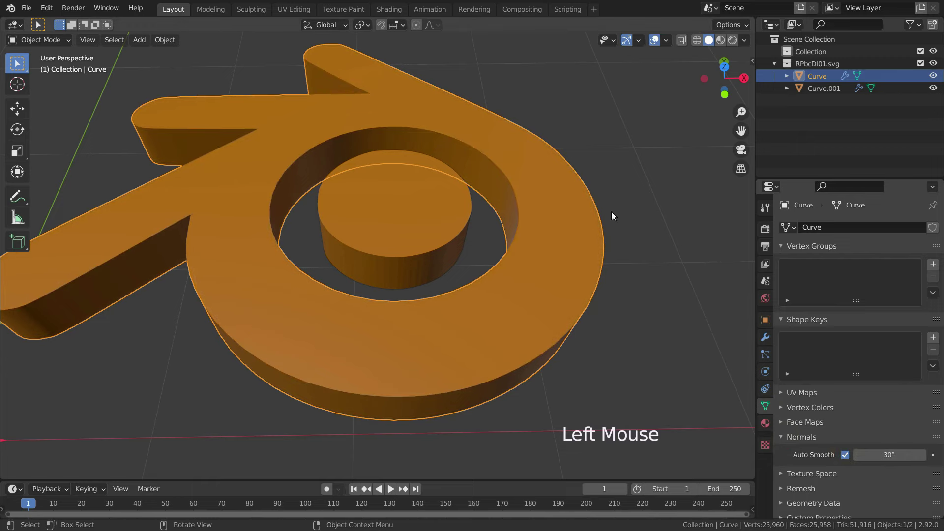
Reapply the Sharp Remesh settings on the disc and return to the logo's modifier panel.
{"action": "left_click", "coordinate": [424, 228]}
{"action": "left_click", "coordinate": [764, 340]}
{"action": "left_click", "coordinate": [847, 360]}
{"action": "left_click", "coordinate": [770, 411]}
{"action": "left_click", "coordinate": [846, 460]}
{"action": "left_click", "coordinate": [570, 261]}
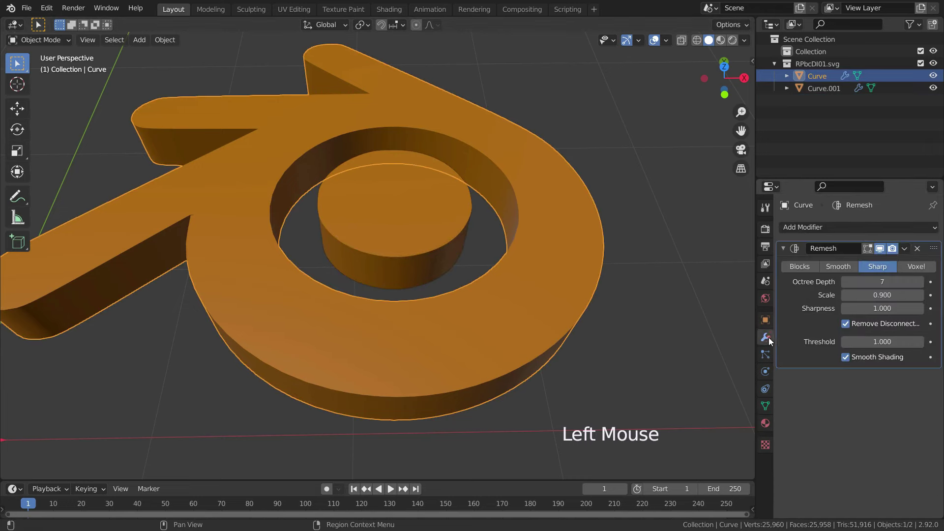
Apply the Remesh modifier on Curve, then on Curve.001 with Ctrl+A.
{"action": "left_click", "coordinate": [907, 252]}
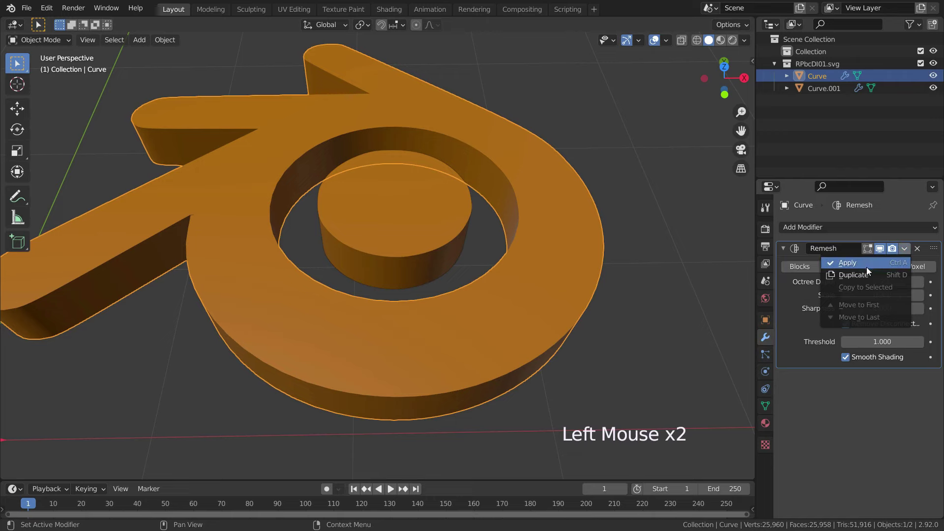
{"action": "left_click", "coordinate": [435, 230]}
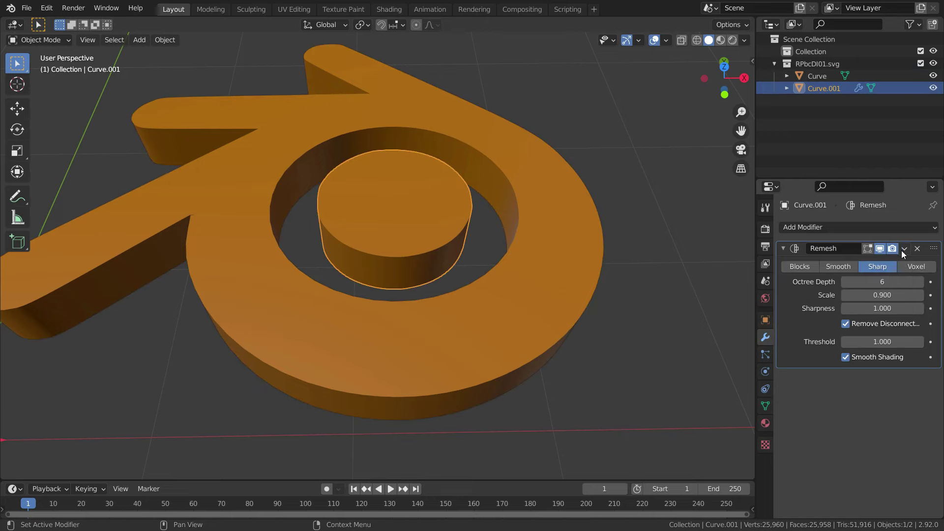
{"action": "left_click", "coordinate": [904, 254]}
{"action": "key", "text": "Tab"}
{"action": "scroll", "scroll_direction": "up", "scroll_amount": 3}
{"action": "middle_click", "coordinate": [407, 280]}
{"action": "scroll", "scroll_direction": "up", "scroll_amount": 3}
Toggle into Edit Mode and orbit to check the baked quad-grid meshes, then leave editing.
{"action": "key", "text": "Tab"}
{"action": "key", "text": "Tab"}
{"action": "scroll", "scroll_direction": "down", "scroll_amount": 3}
{"action": "middle_click", "coordinate": [434, 384]}
{"action": "scroll", "scroll_direction": "up", "scroll_amount": 3}
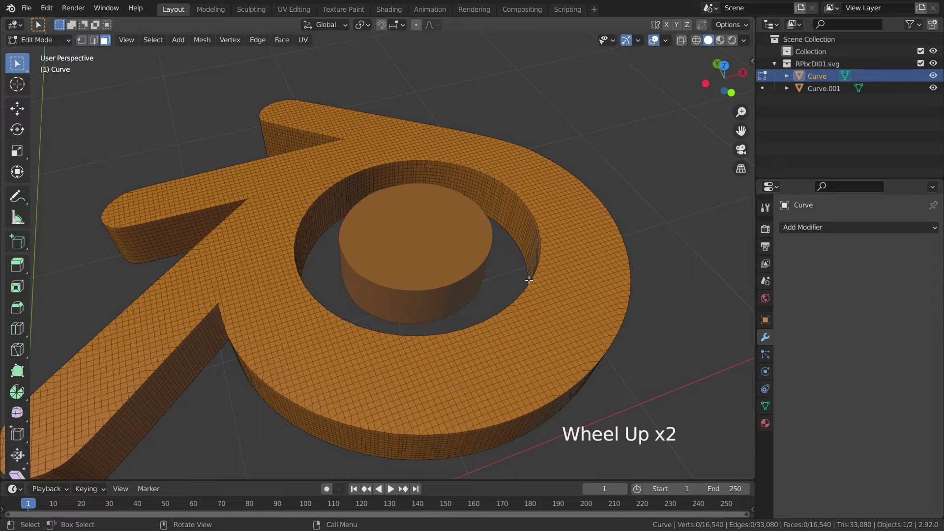
{"action": "key", "text": "Tab"}
{"action": "middle_click", "coordinate": [519, 312]}
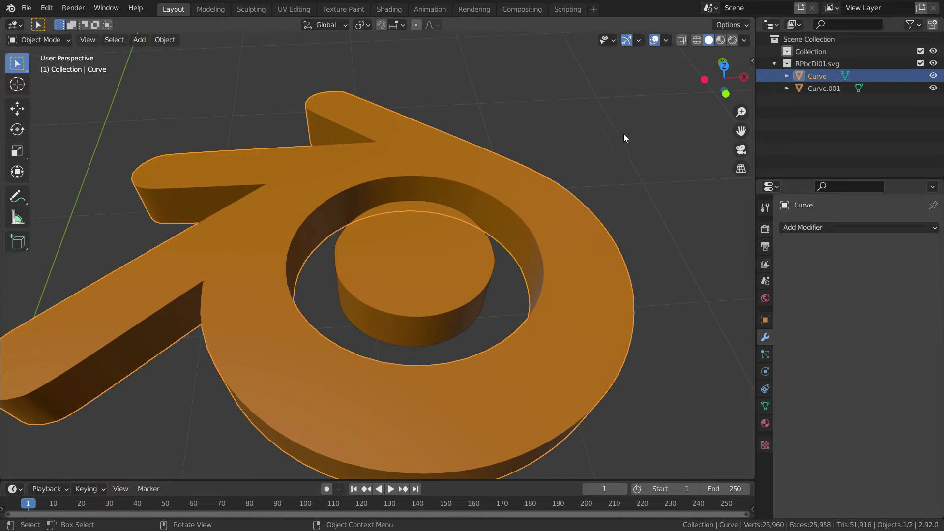
In Edit Mode with vertex select, Alt+select the ring's inner bottom edge loop and fill it with F.
{"action": "key", "text": "Tab"}
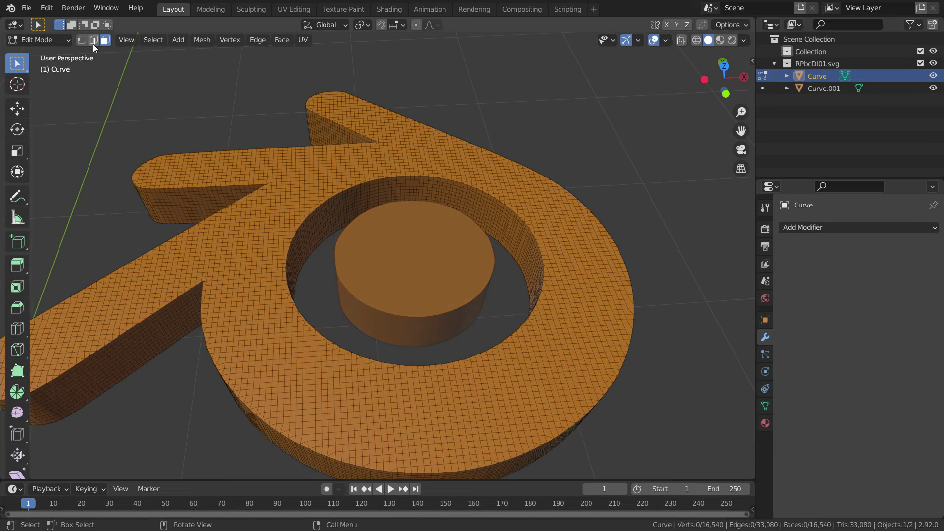
{"action": "left_click", "coordinate": [87, 47]}
{"action": "middle_click", "coordinate": [322, 301]}
{"action": "scroll", "scroll_direction": "up", "scroll_amount": 3}
{"action": "scroll", "scroll_direction": "up", "scroll_amount": 3}
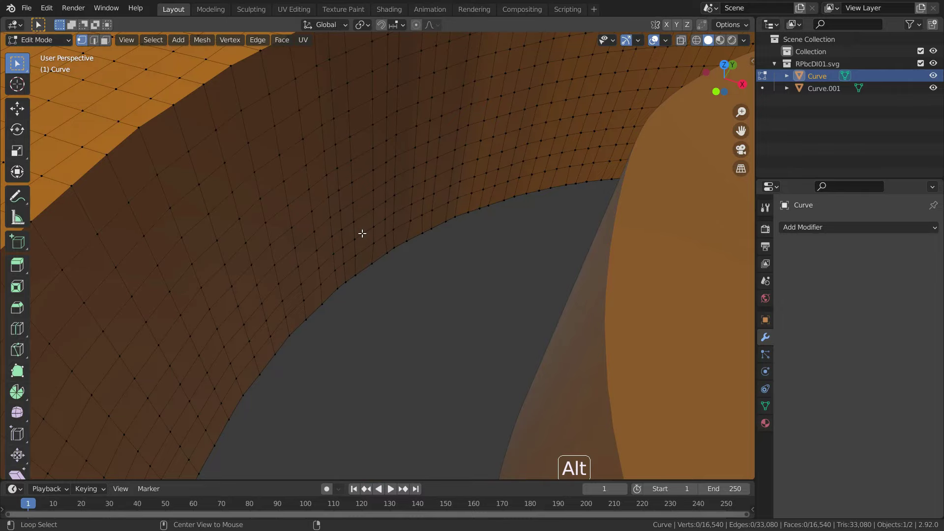
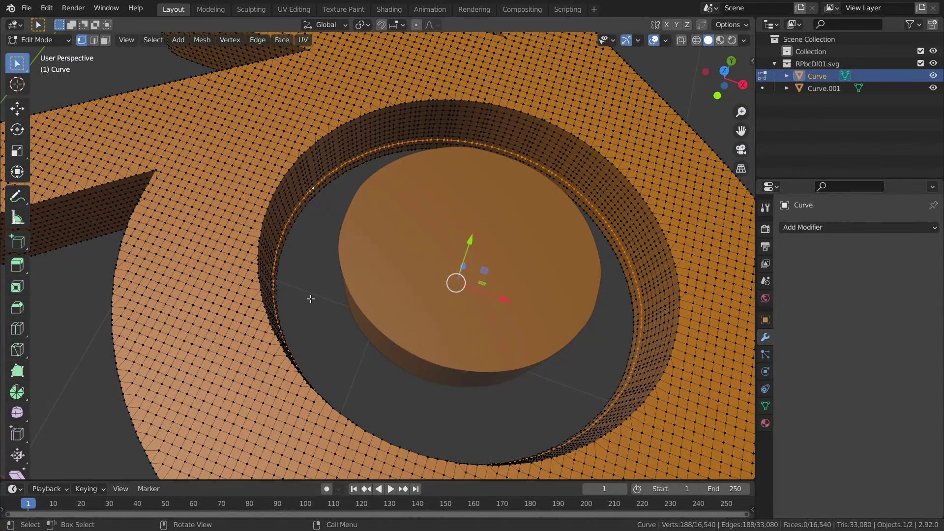
{"action": "key", "text": "f"}
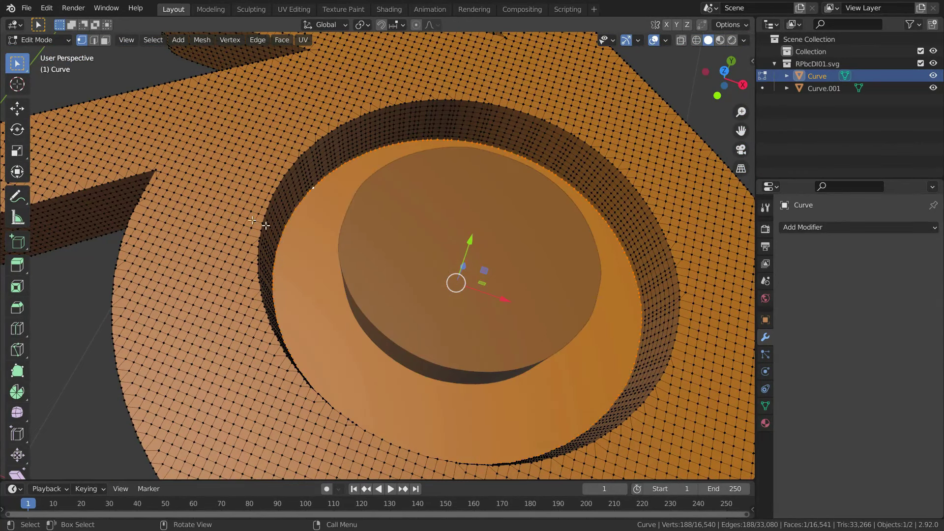
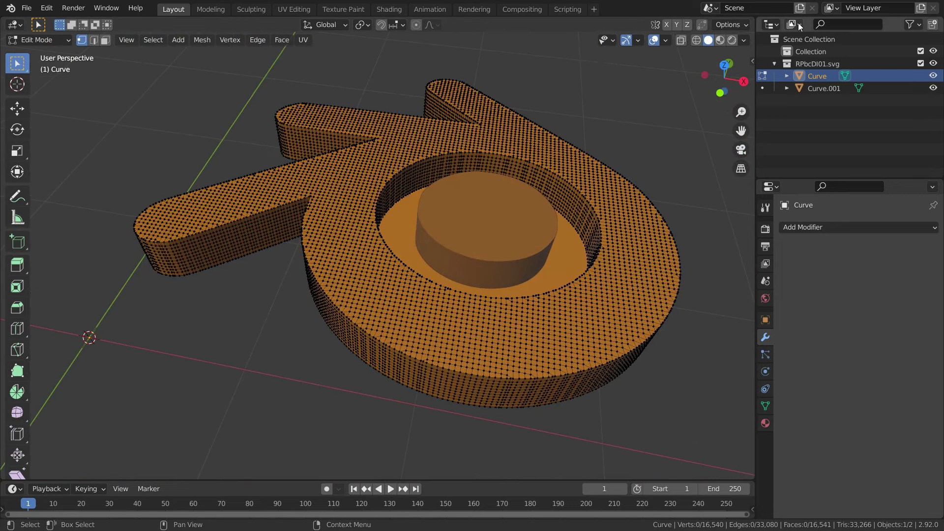
Show Blender File data in the Outliner, select all existing materials and delete them.
{"action": "left_click", "coordinate": [802, 24]}
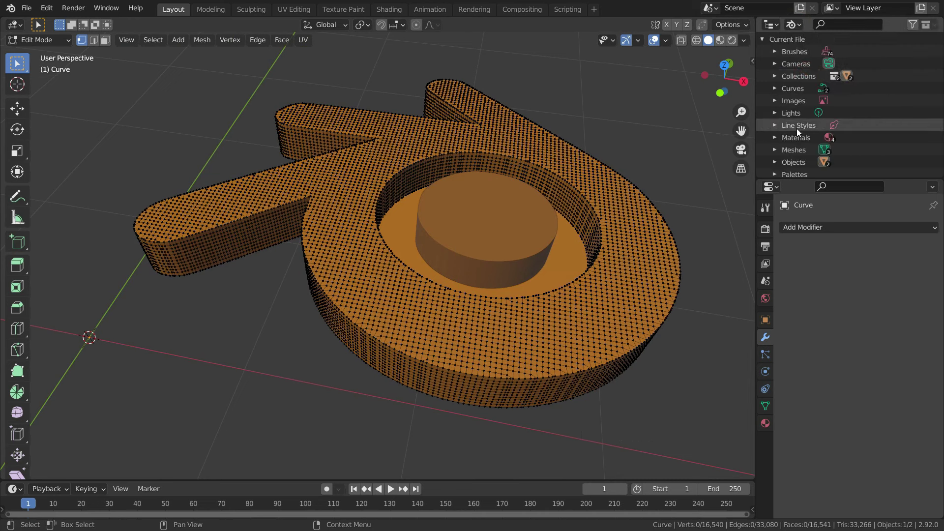
{"action": "left_click", "coordinate": [779, 139]}
{"action": "scroll", "scroll_direction": "down", "scroll_amount": 3}
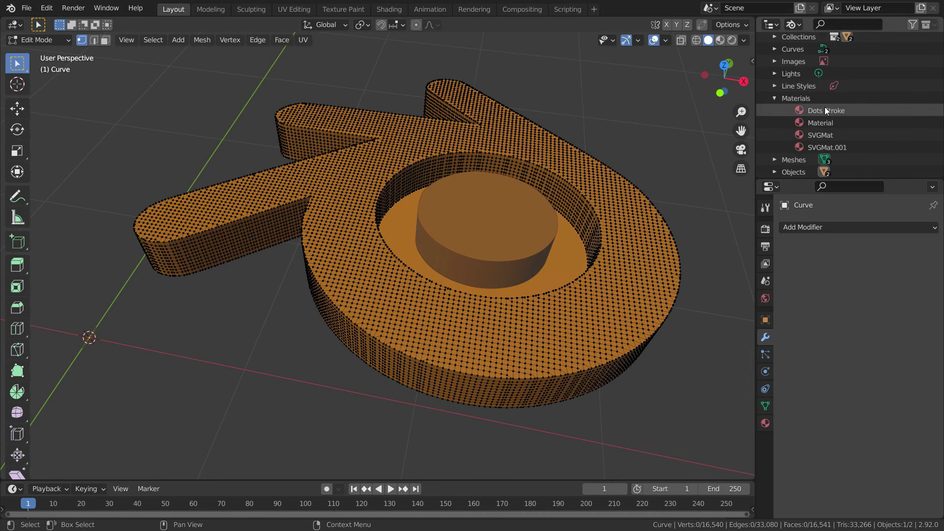
{"action": "left_click", "coordinate": [828, 110]}
{"action": "left_click", "coordinate": [825, 123]}
{"action": "left_click", "coordinate": [825, 136]}
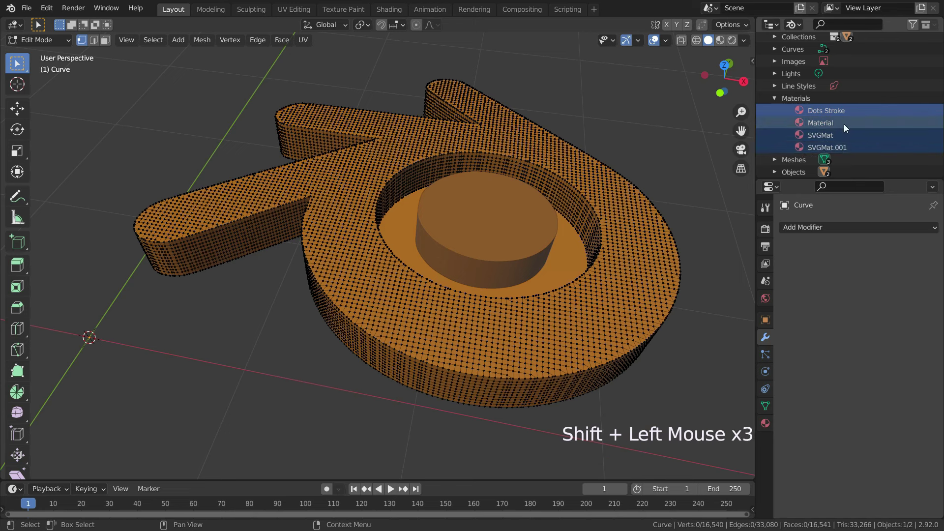
{"action": "right_click", "coordinate": [852, 114]}
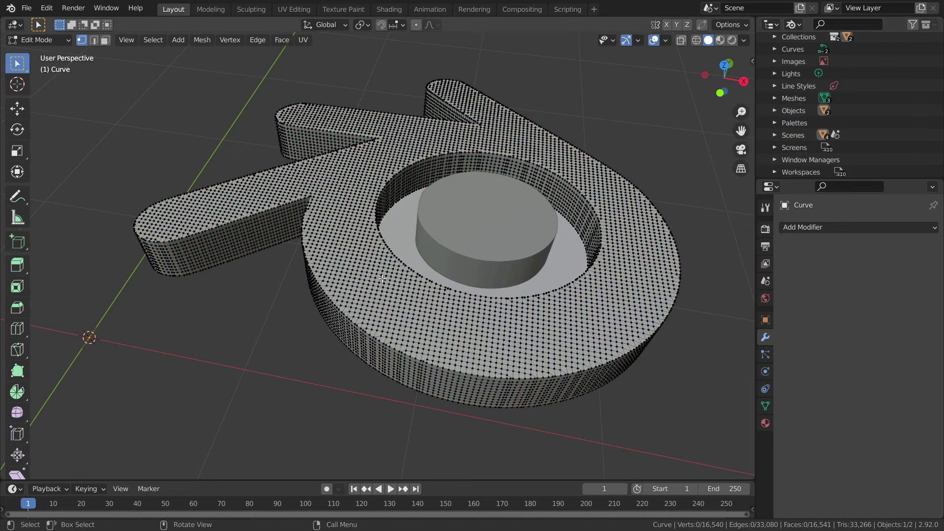
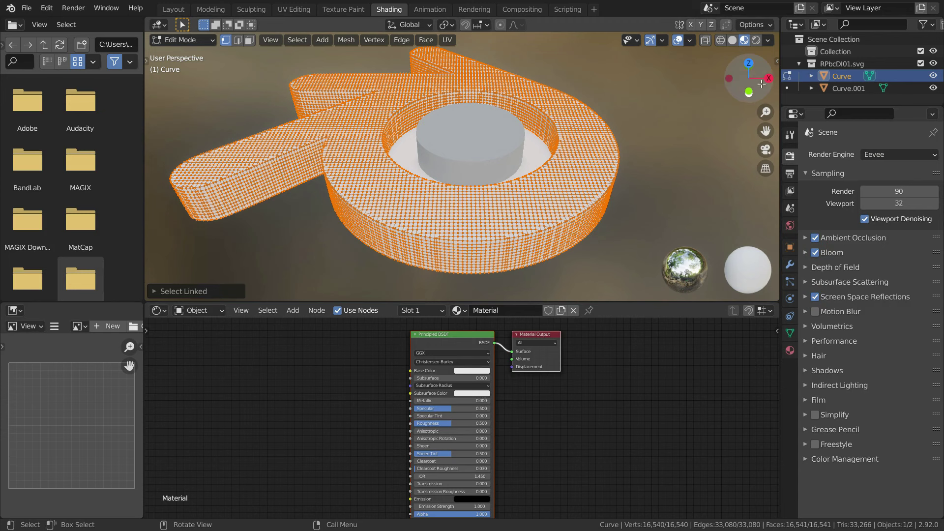
Set the Principled BSDF base colour to black, then select the filled inner eye face in face mode.
{"action": "left_click", "coordinate": [760, 45]}
{"action": "scroll", "scroll_direction": "up", "scroll_amount": 3}
{"action": "left_click", "coordinate": [475, 371]}
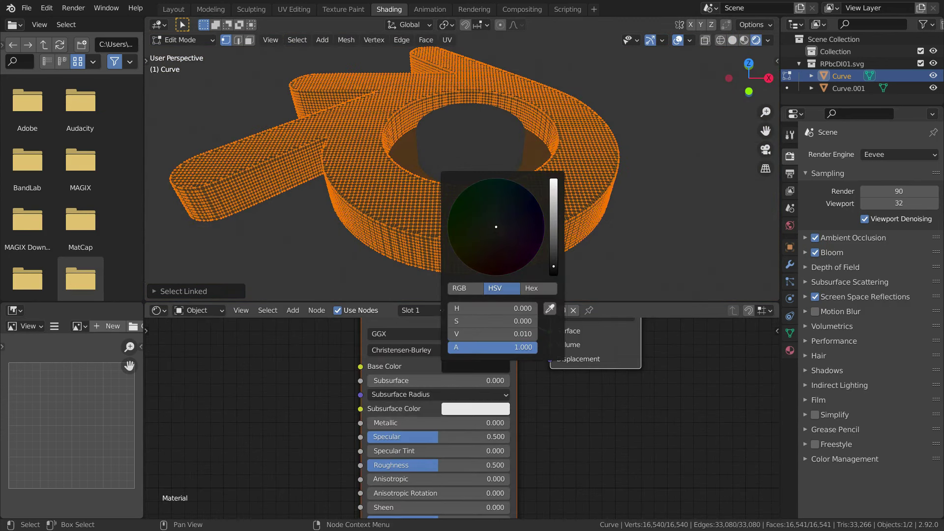
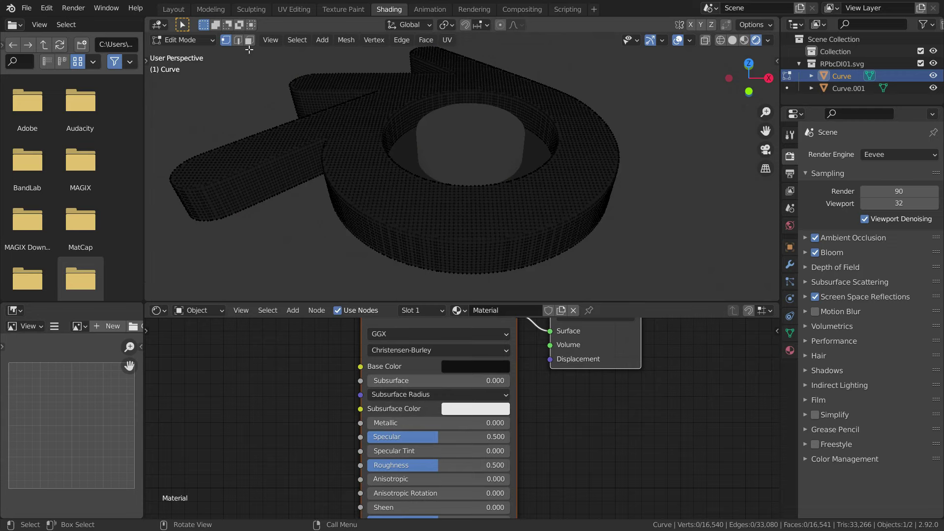
{"action": "left_click", "coordinate": [251, 50]}
{"action": "left_click", "coordinate": [251, 43]}
{"action": "left_click", "coordinate": [534, 149]}
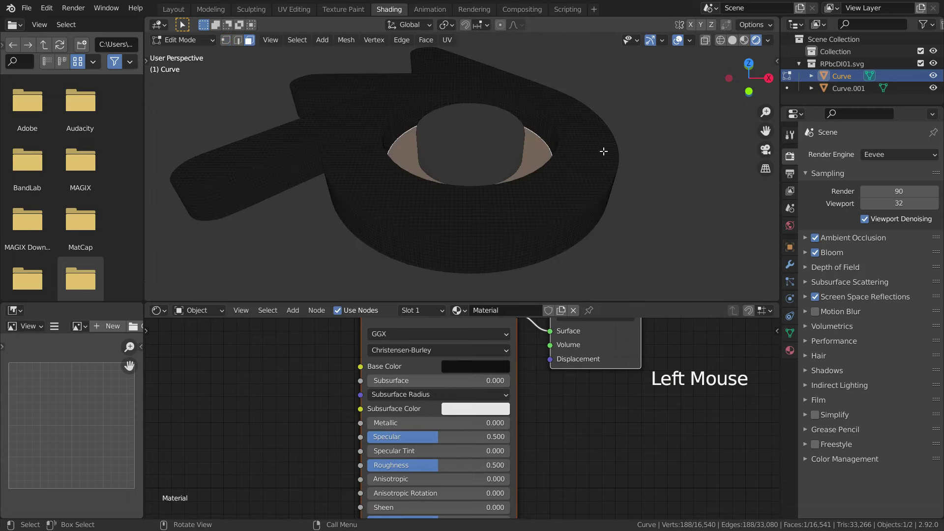
Separate the selected eye face into its own object Curve.002 and select it in Object Mode.
{"action": "key", "text": "p"}
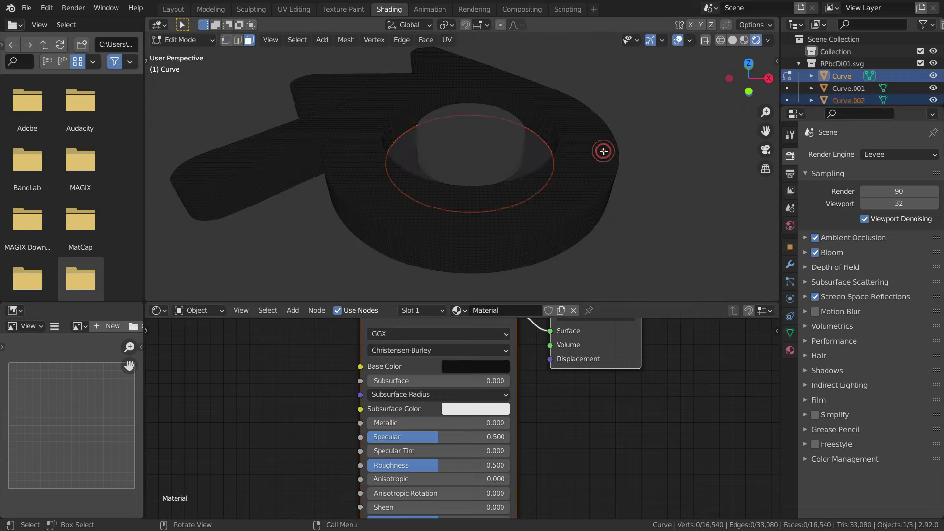
{"action": "key", "text": "Tab"}
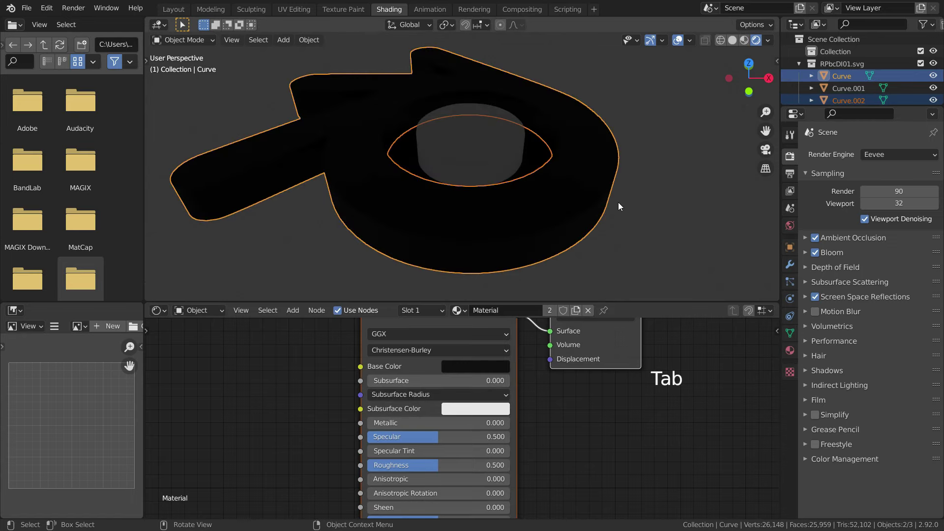
{"action": "left_click", "coordinate": [538, 157]}
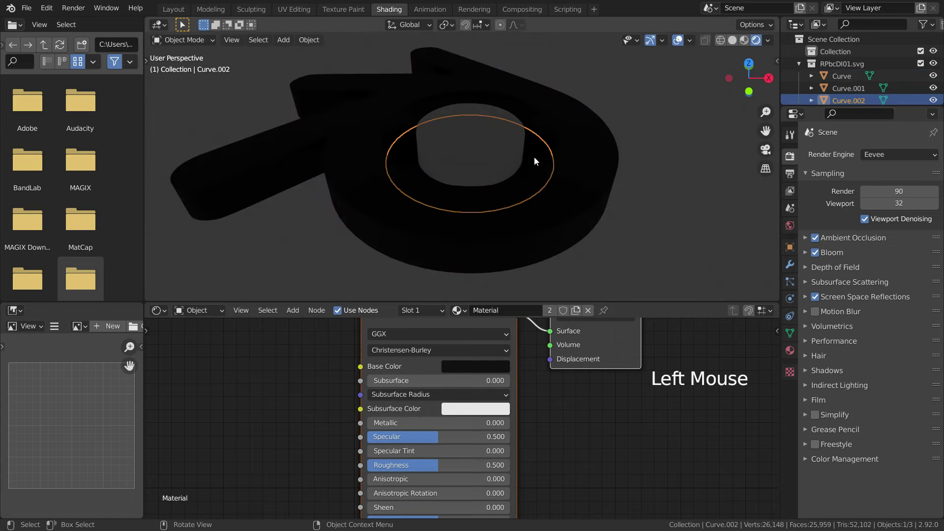